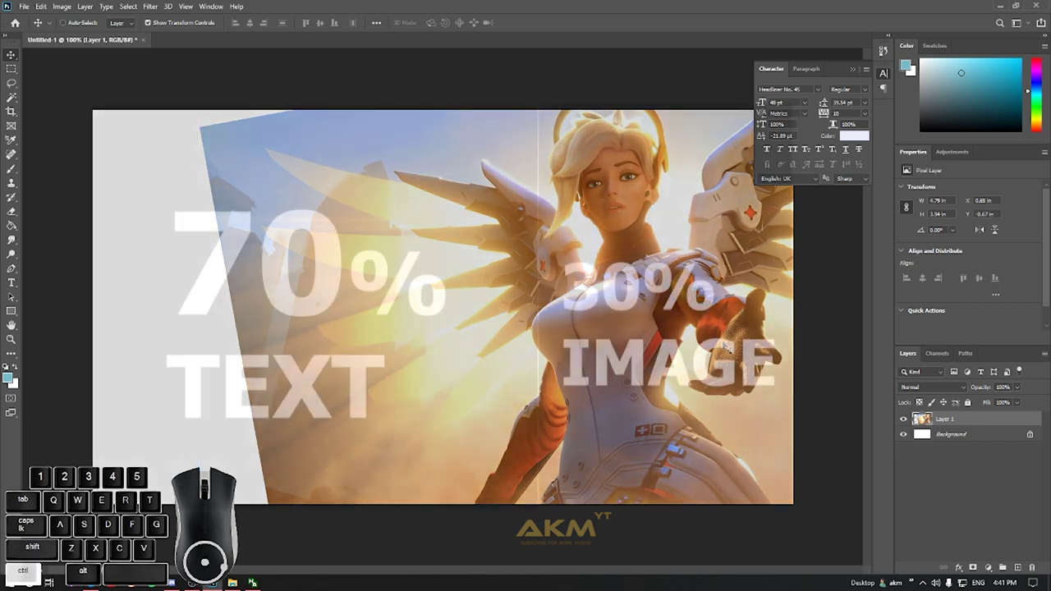
Bring up the layer options on the 70% TEXT / 30% IMAGE guide layer to delete it.
right_click(974, 421)
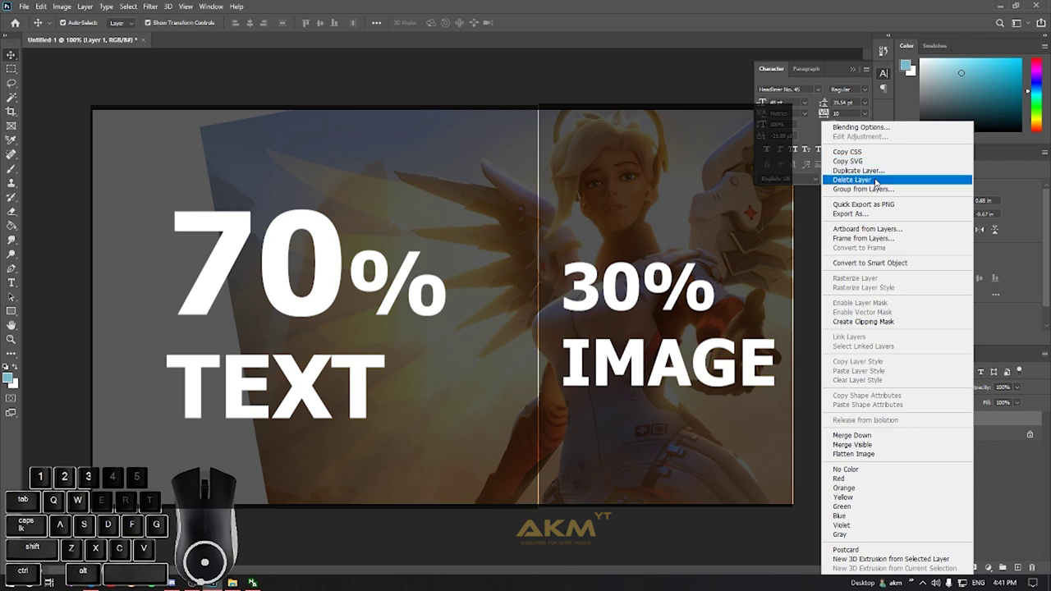
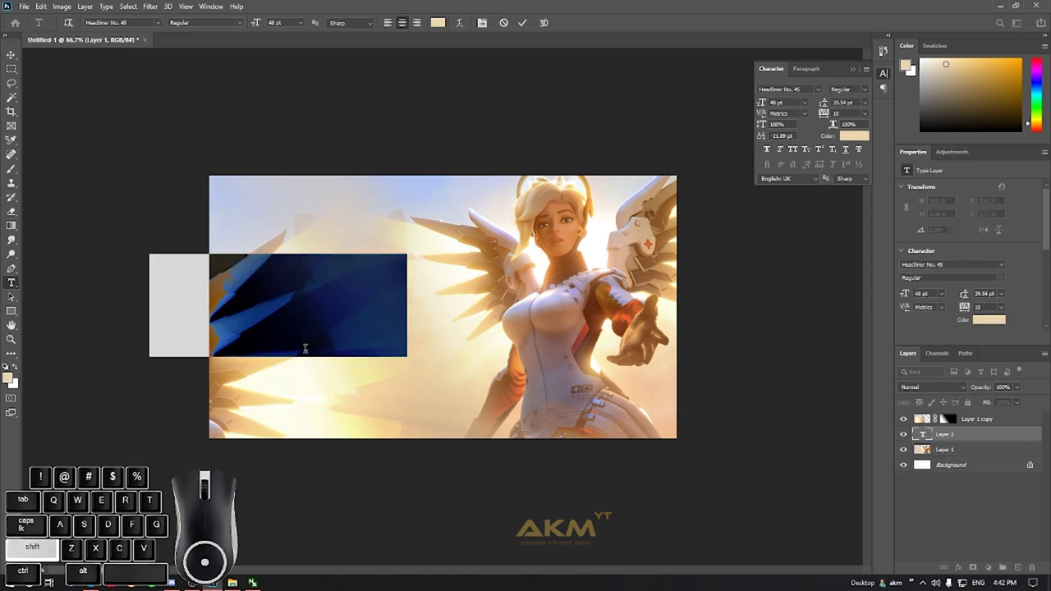
Replace the placeholder with white headline text starting 'SEASON ' on the left of the artwork.
key("shift+s")
key("shift+e")
key("shift+a")
key("shift+s")
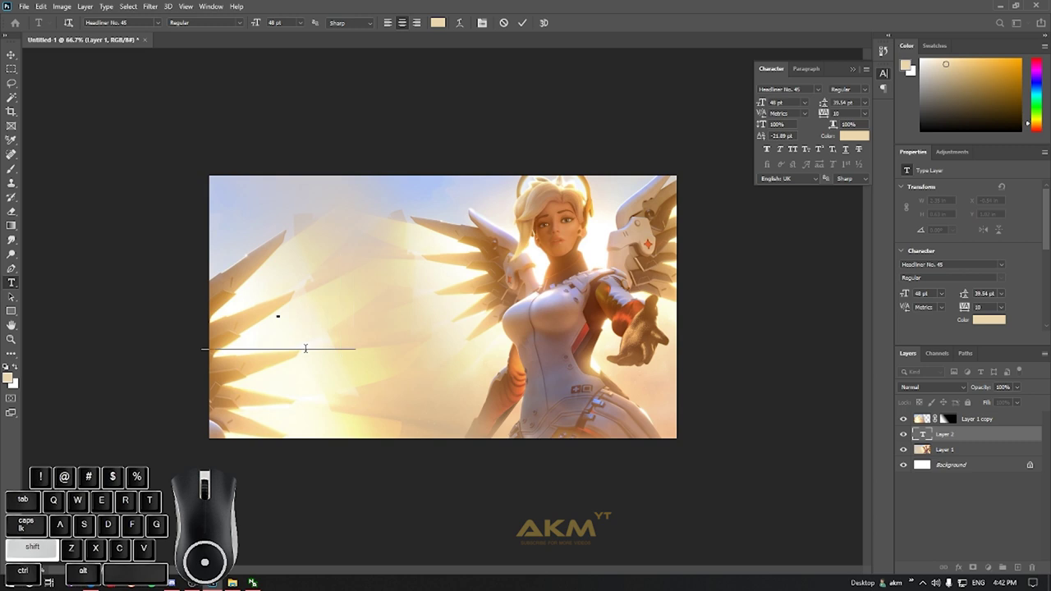
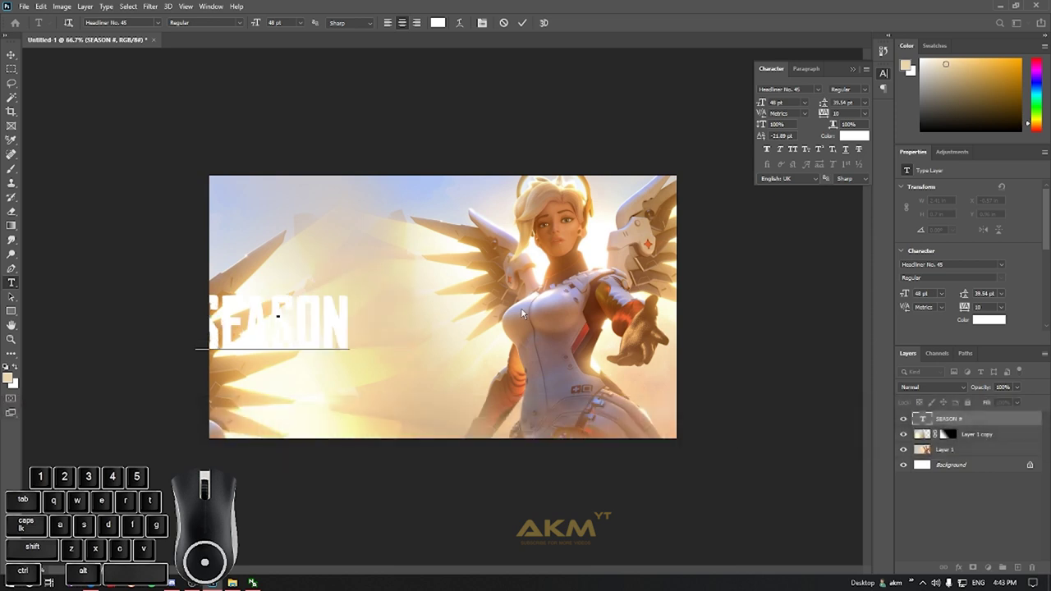
key("space")
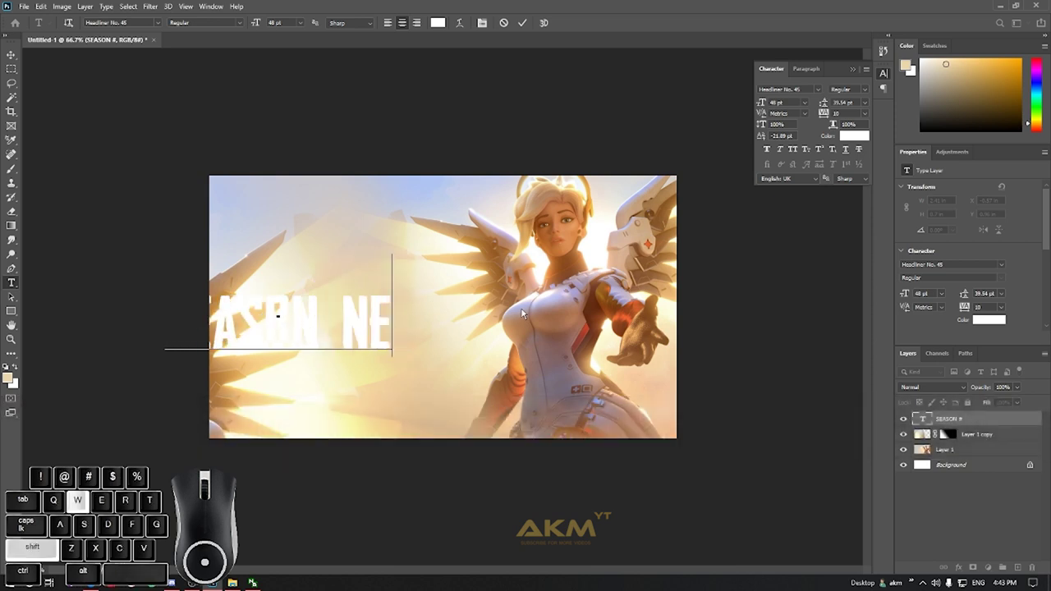
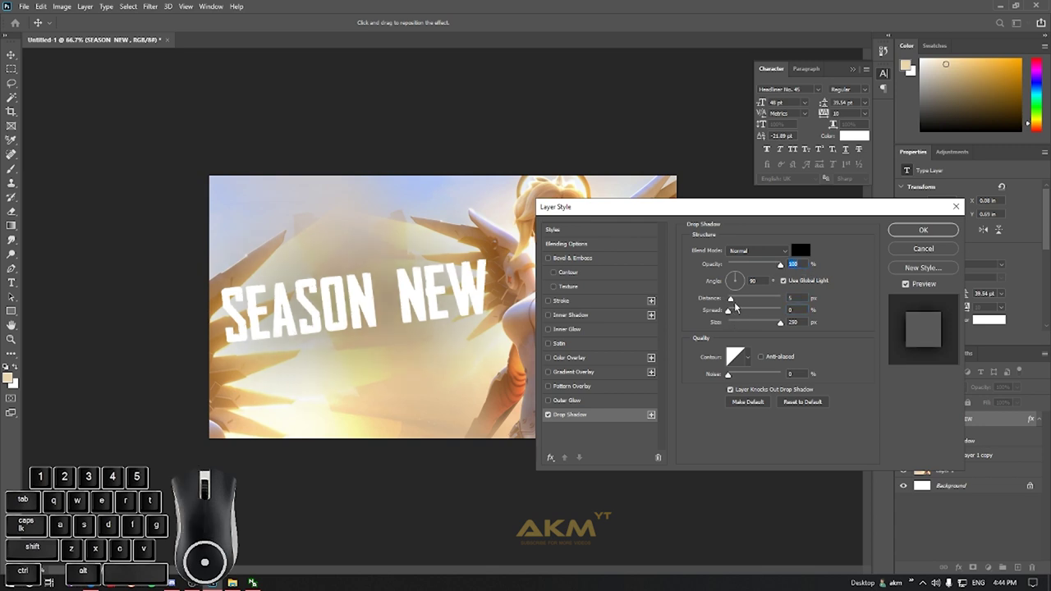
Pull the SEASON NEW drop shadow directly under the text and spread it into a thick black outline.
left_click_drag(740, 302, 740, 317)
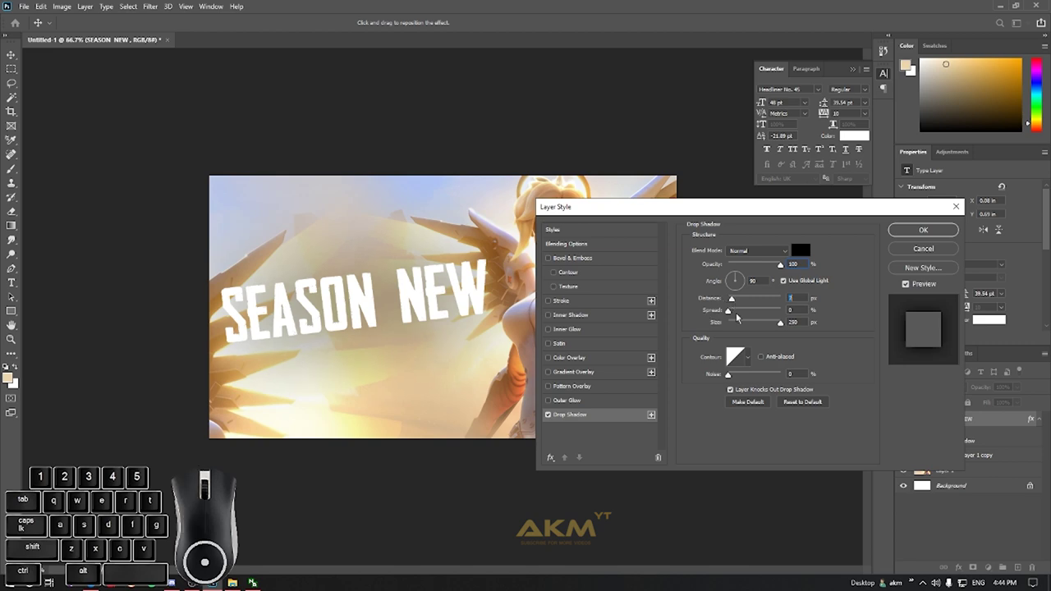
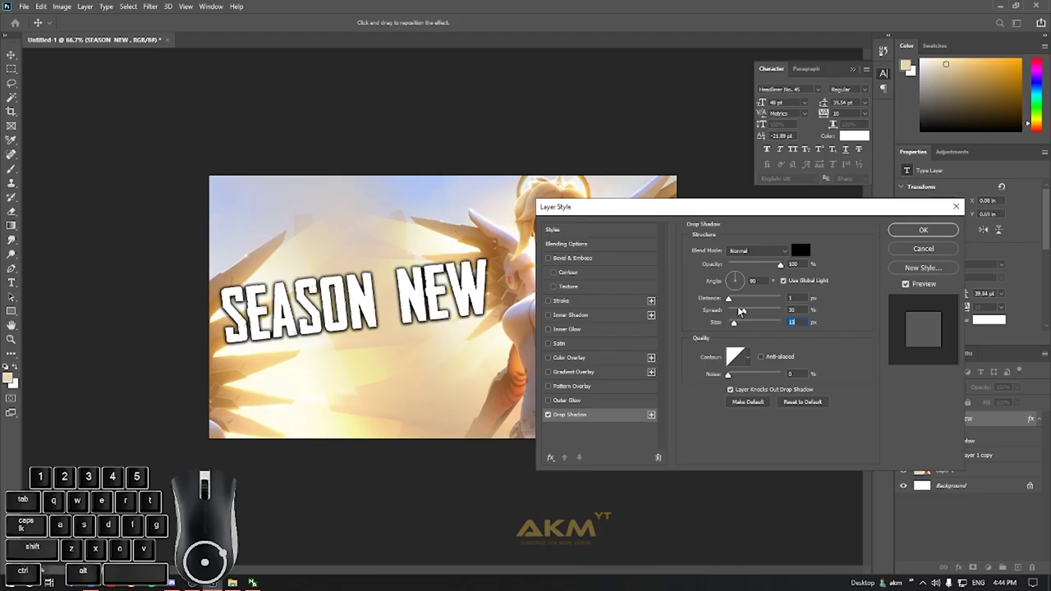
left_click_drag(748, 314, 742, 311)
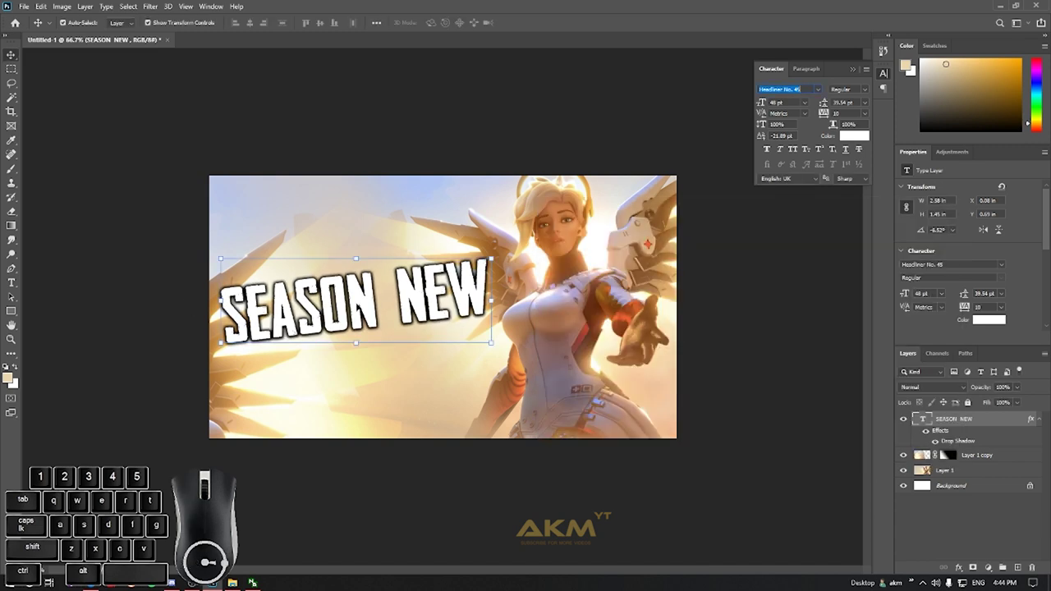
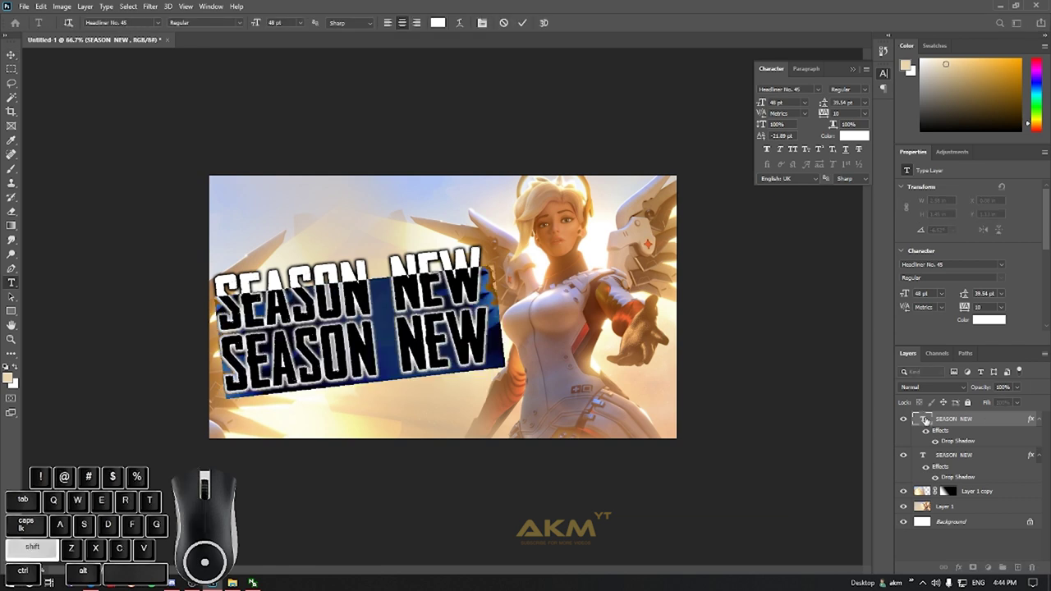
Retype the duplicated layer as 'HIGHLIGHTS !' and enlarge it to fill the space below SEASON NEW.
key("shift+g")
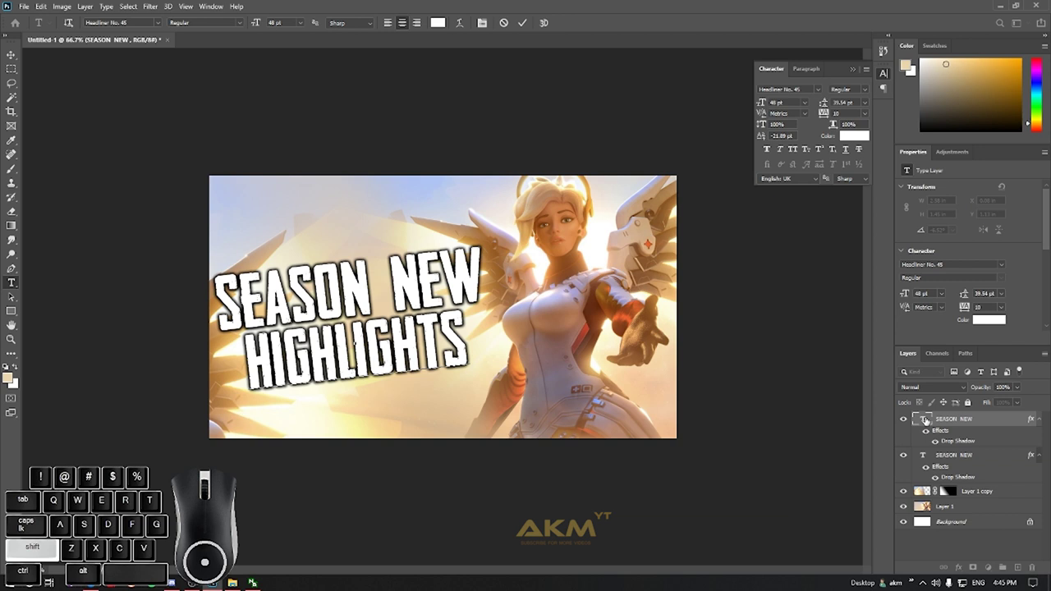
key("space")
key("shift+1")
key("ctrl+a")
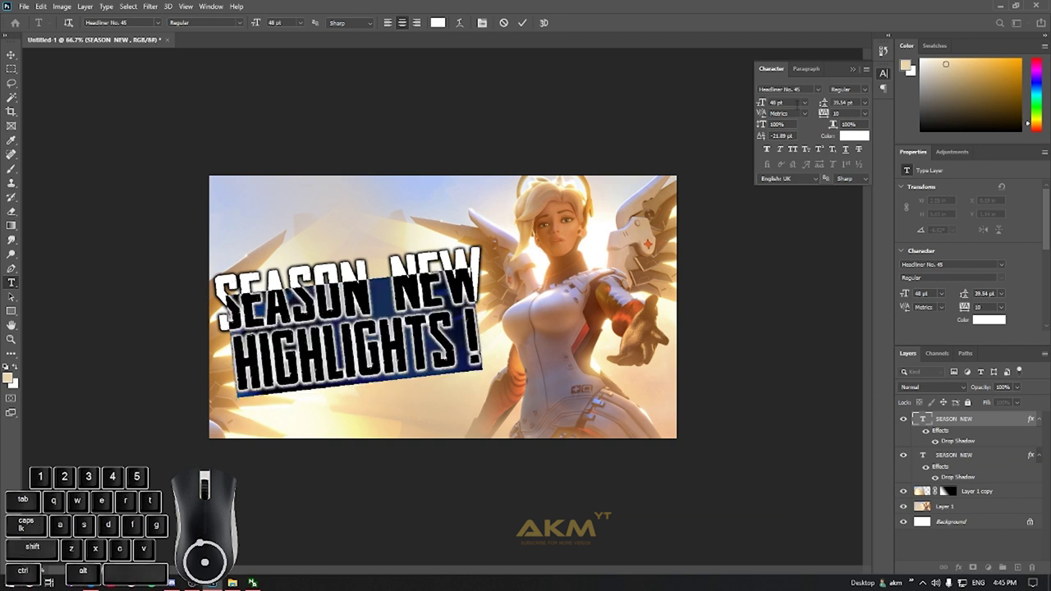
left_click_drag(761, 104, 777, 98)
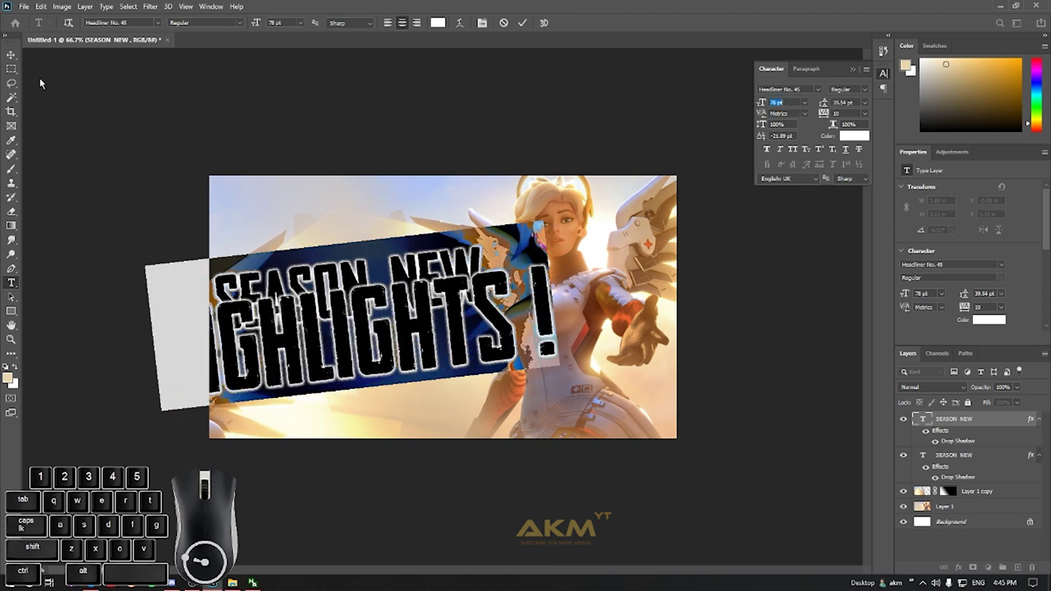
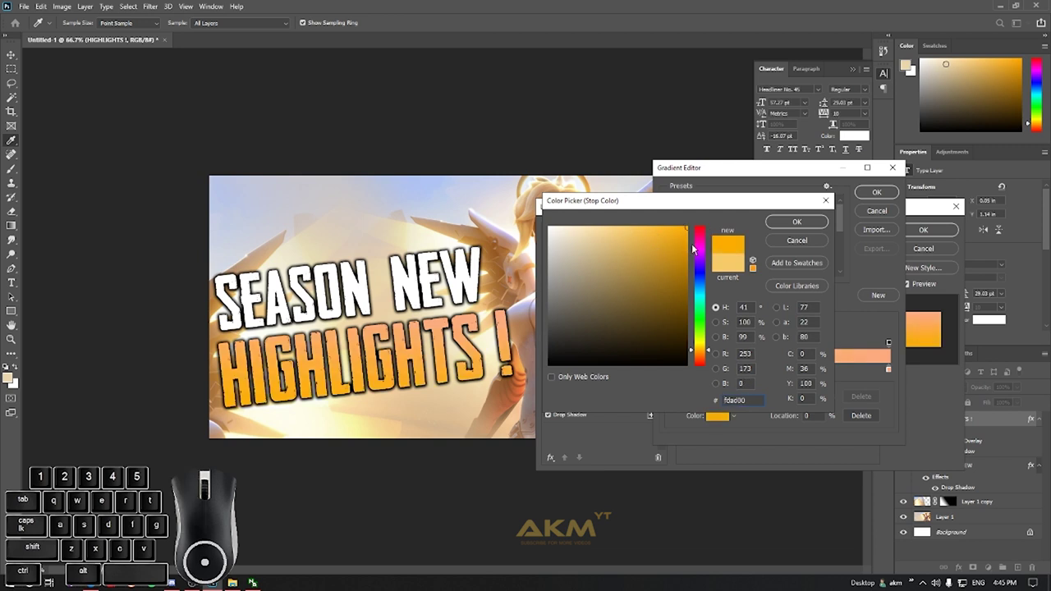
Set the first gradient stop to a bright yellow and select the other end stop for editing.
left_click(705, 349)
left_click(706, 343)
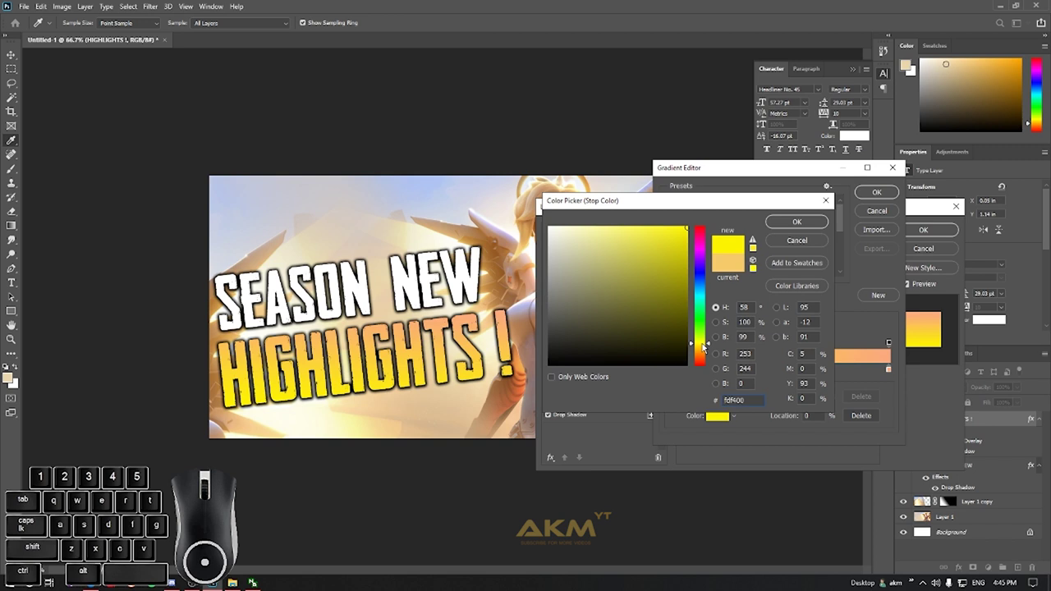
left_click(709, 349)
left_click(709, 351)
left_click(825, 227)
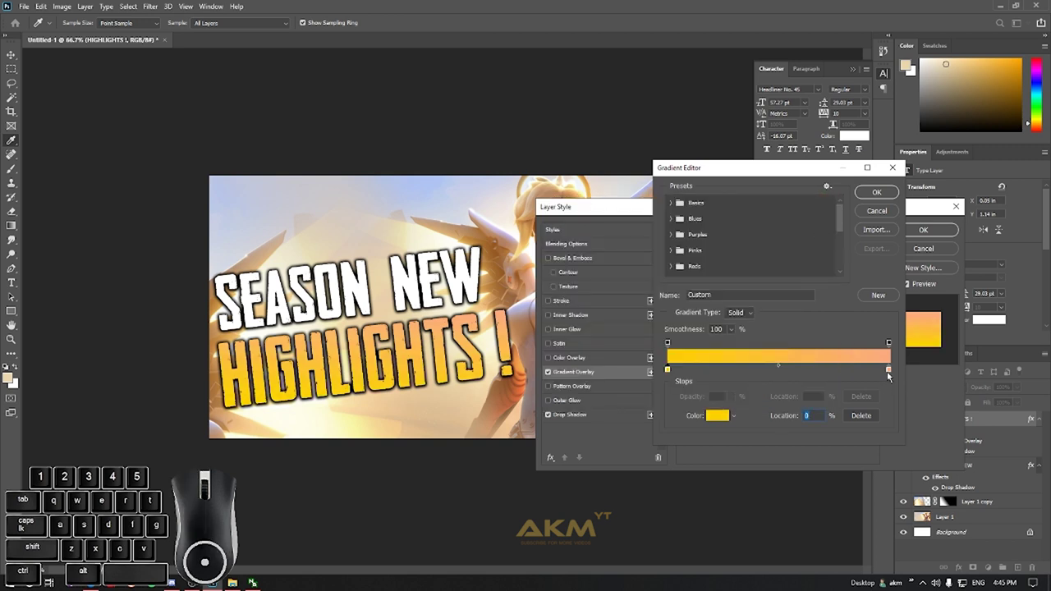
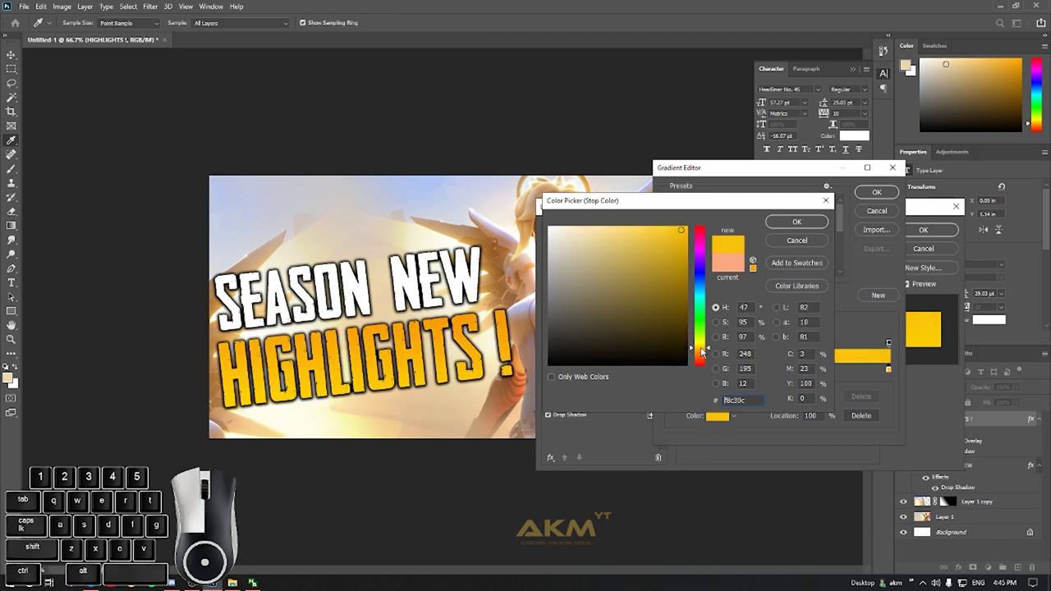
Make the new gradient stop orange, setting its colour via the hex code.
left_click(705, 351)
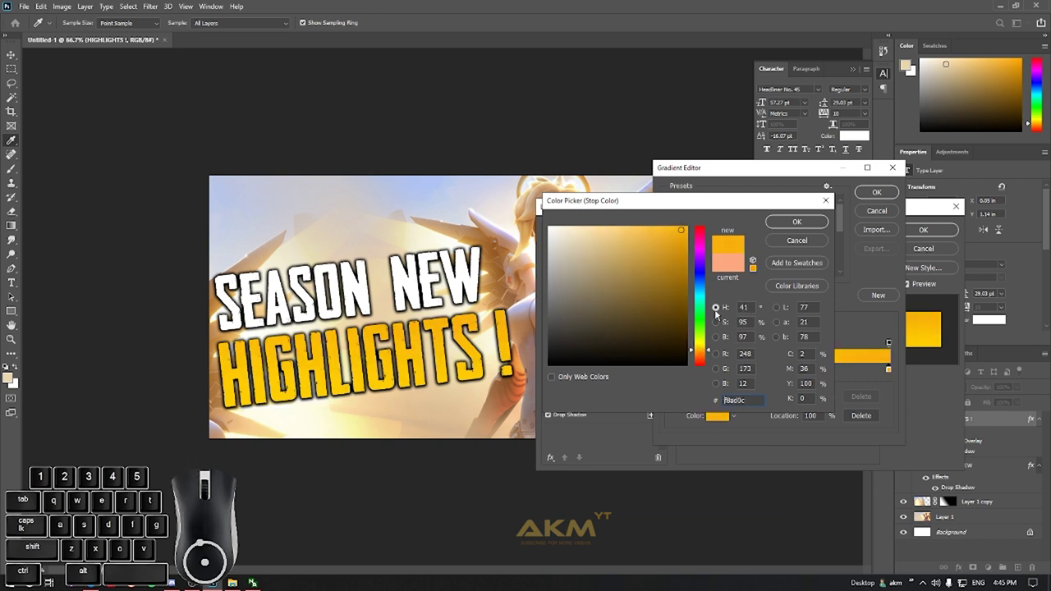
left_click(815, 229)
left_click(784, 368)
double_click(780, 370)
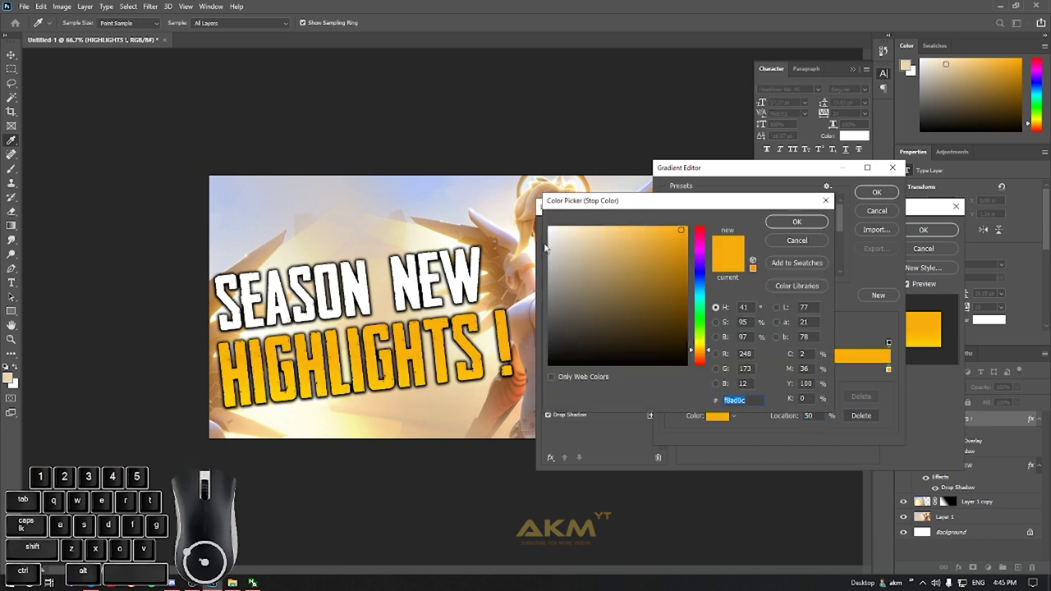
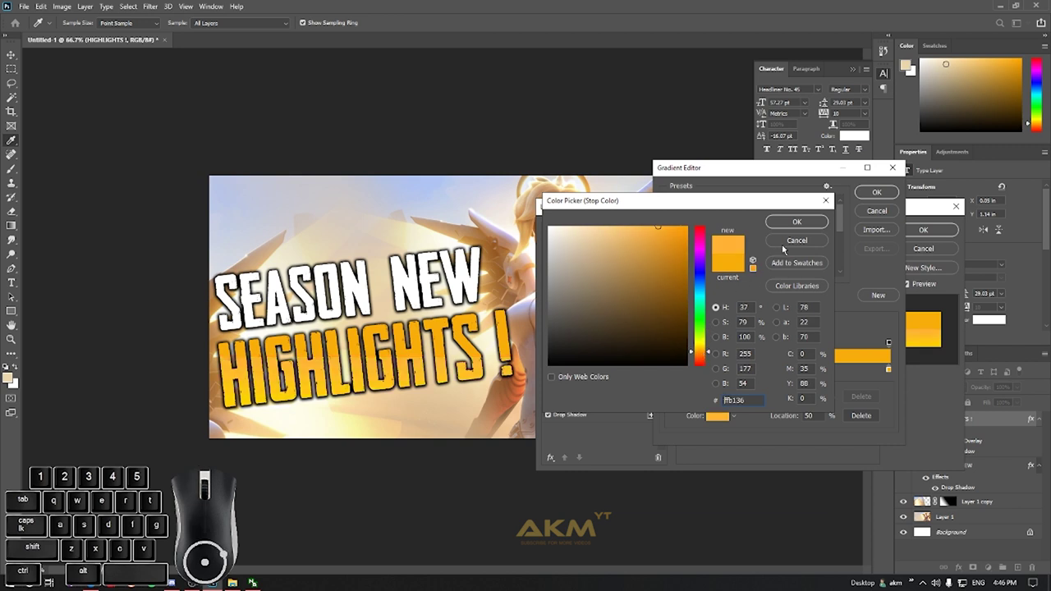
left_click(788, 222)
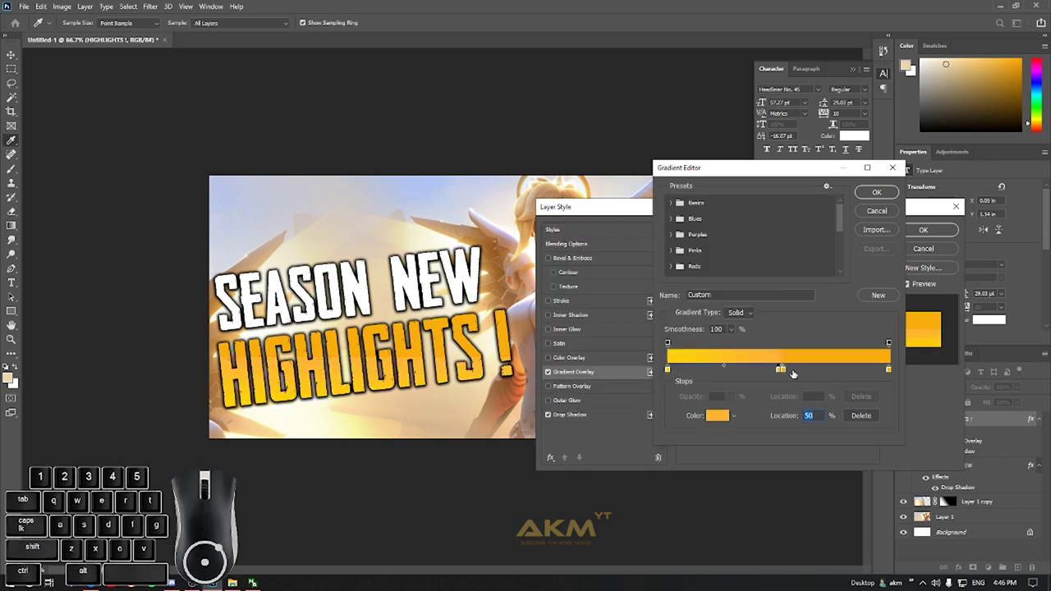
Move the orange middle stop to about 60% and select the end stop to make it pale yellow.
left_click_drag(788, 376, 788, 400)
left_click(785, 374)
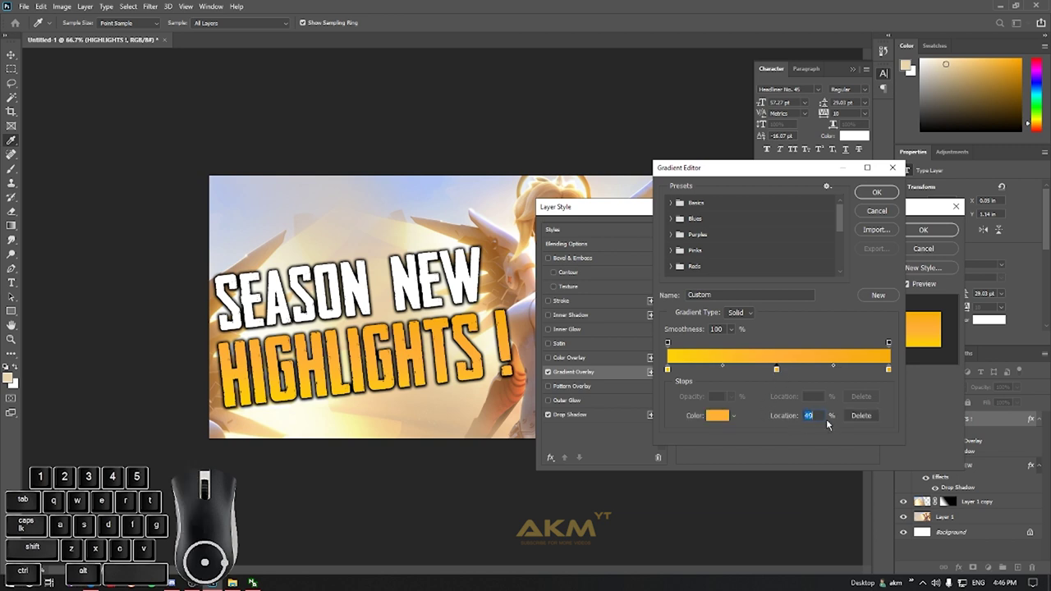
left_click_drag(786, 416, 805, 410)
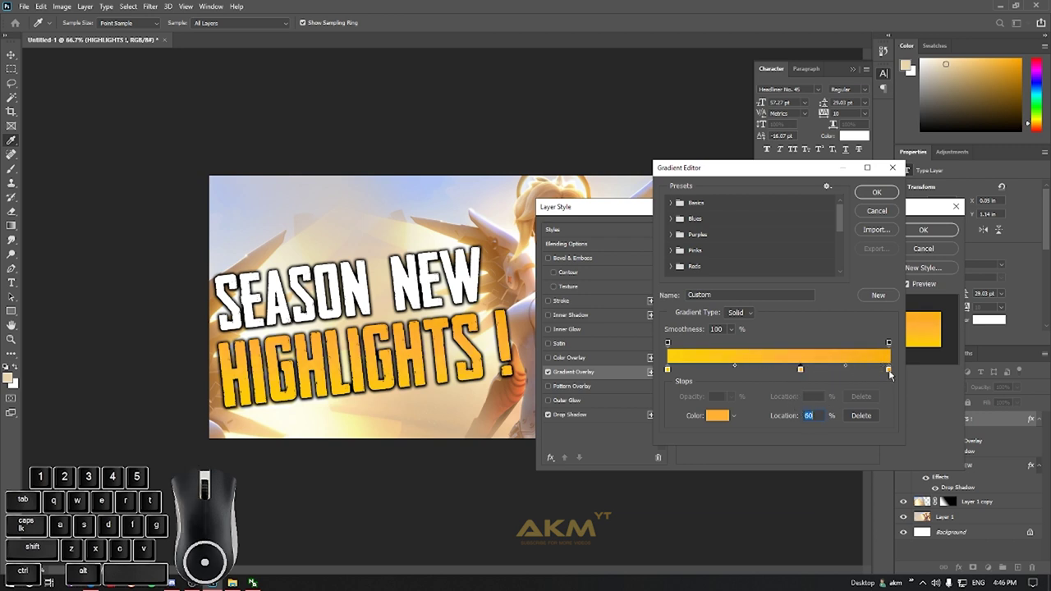
left_click(894, 372)
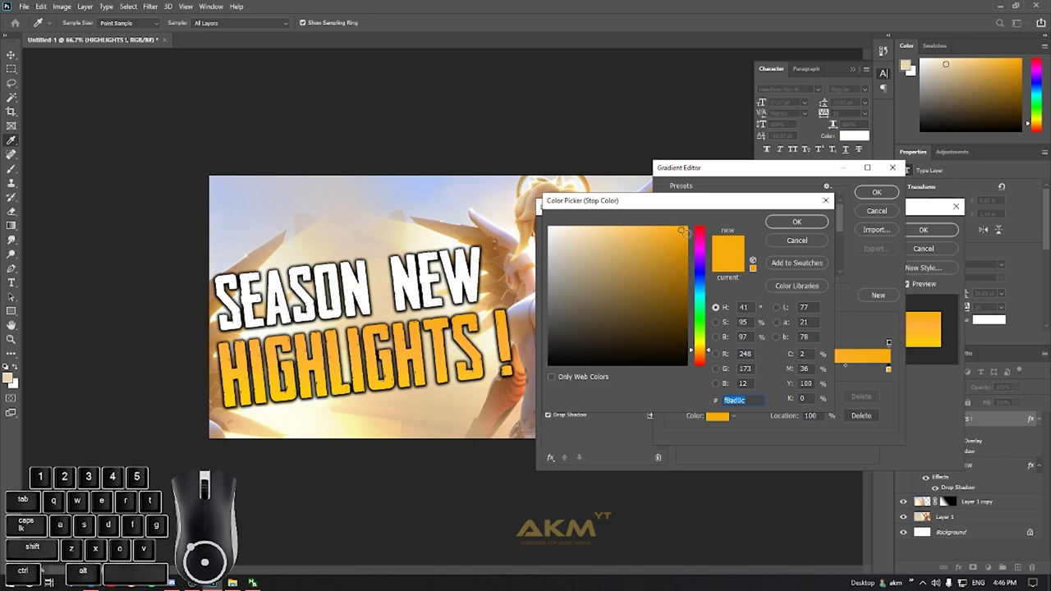
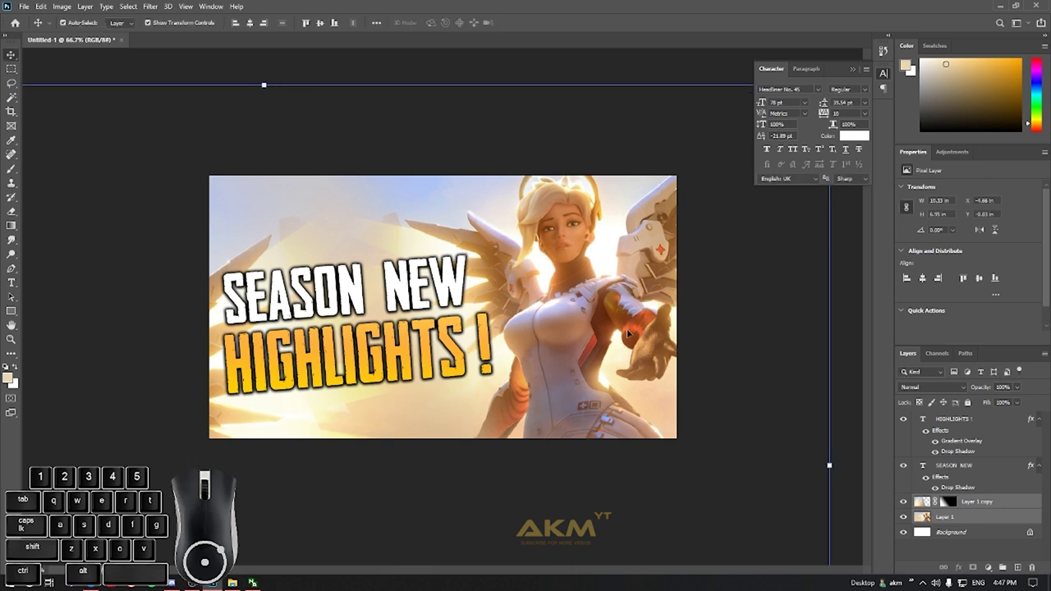
Select the HIGHLIGHTS ! text layer after applying the orange-to-yellow gradient.
left_click(966, 418)
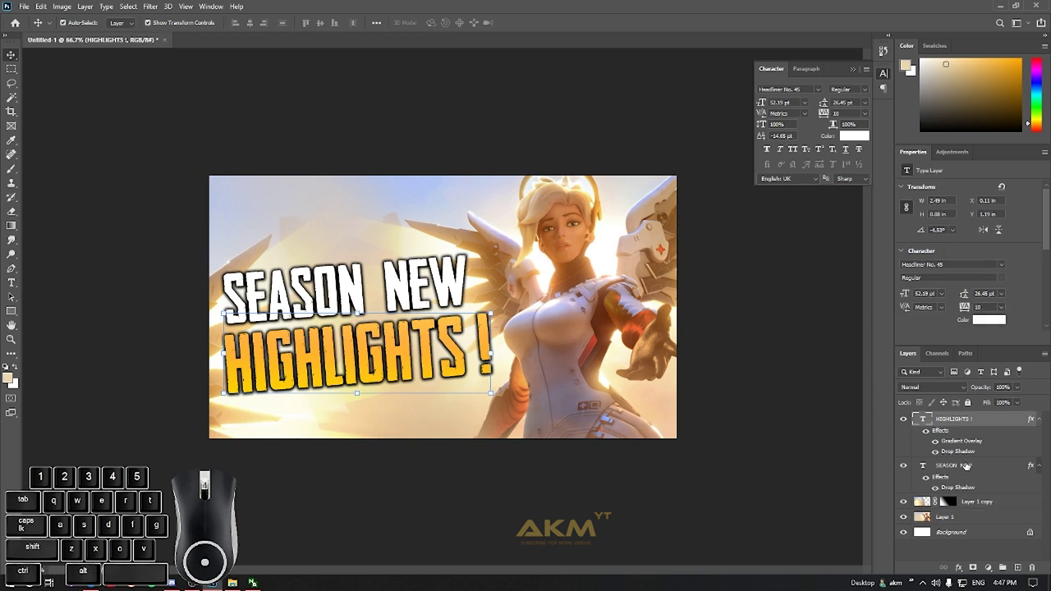
Add a Vibrance adjustment layer raised to +49, then a brightening Curves adjustment.
left_click(1000, 454)
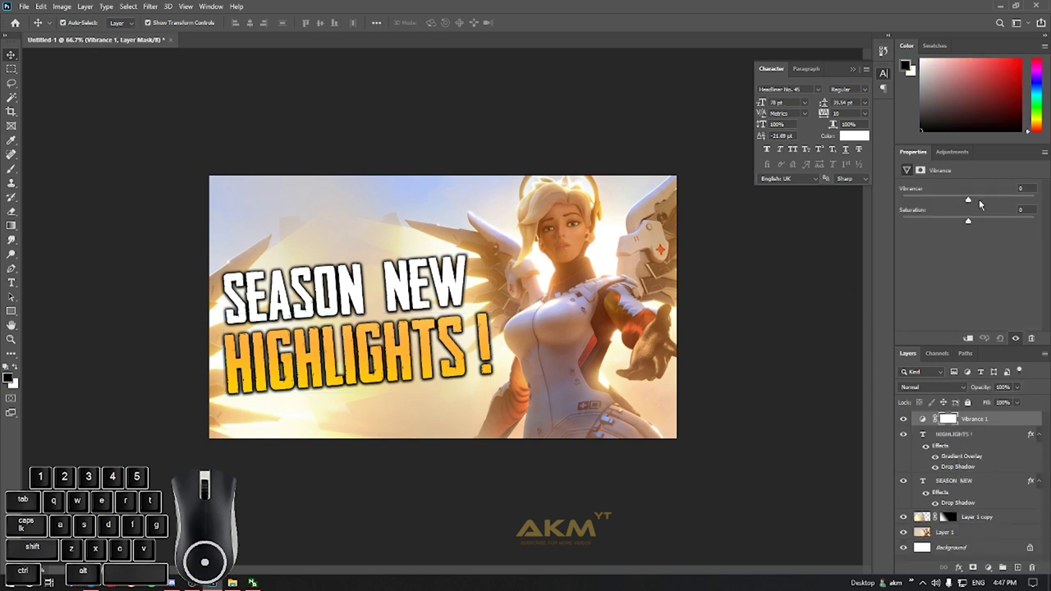
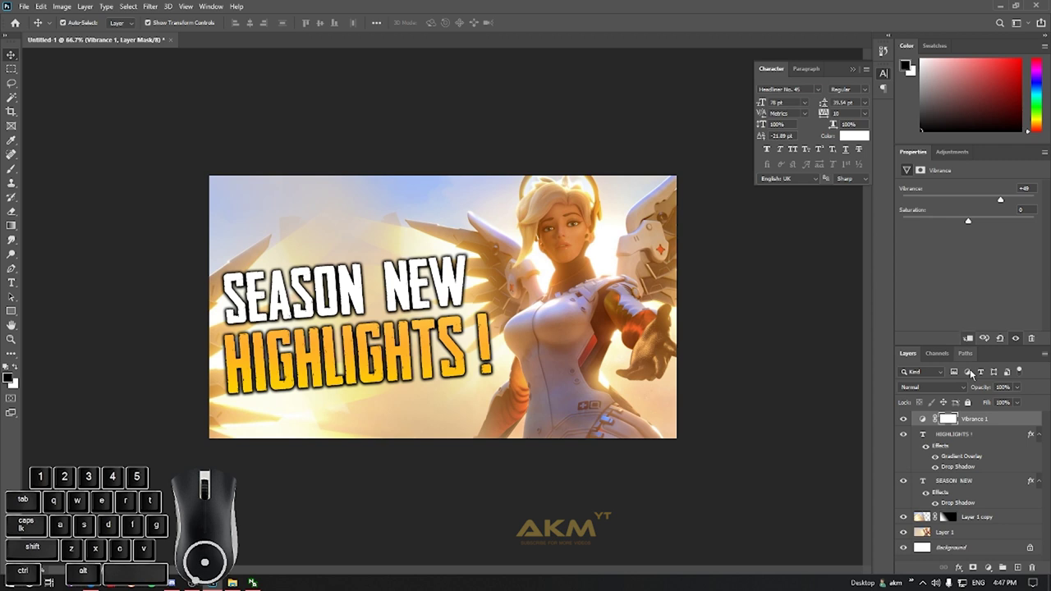
left_click(992, 574)
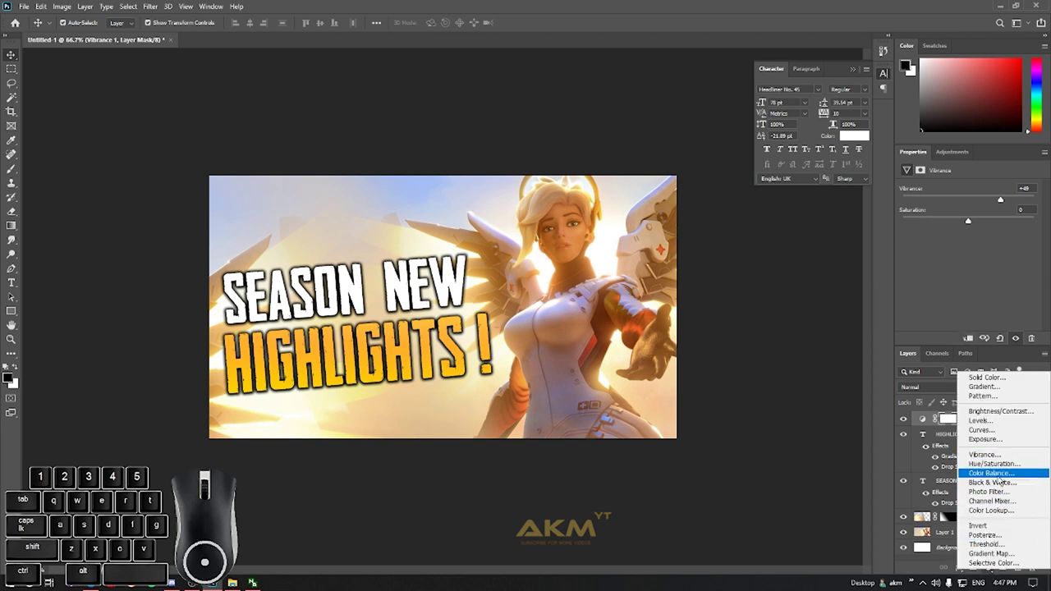
left_click_drag(1003, 202, 1020, 201)
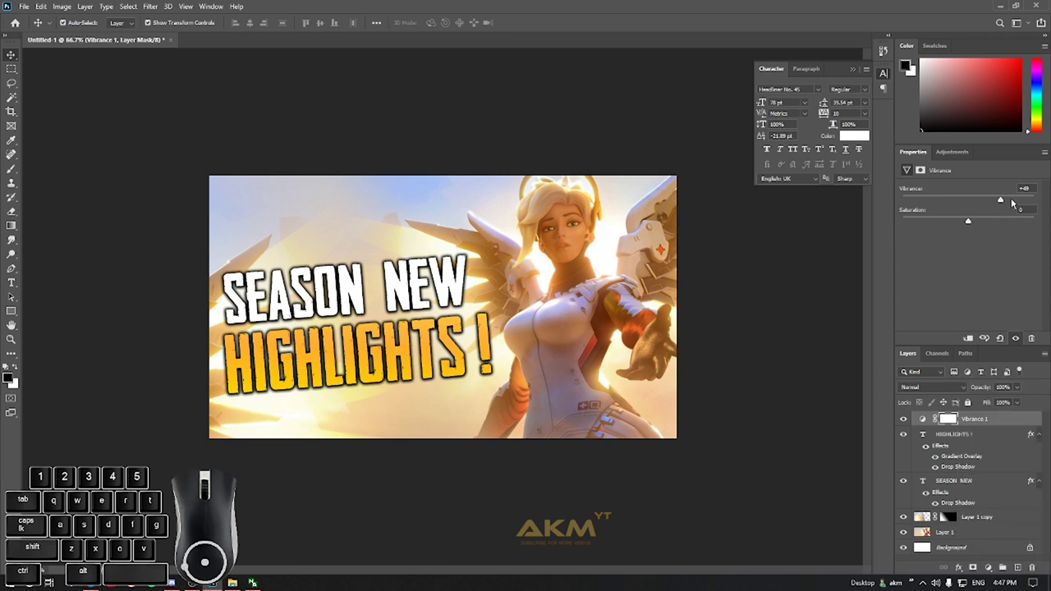
left_click_drag(1005, 202, 1005, 194)
left_click(996, 572)
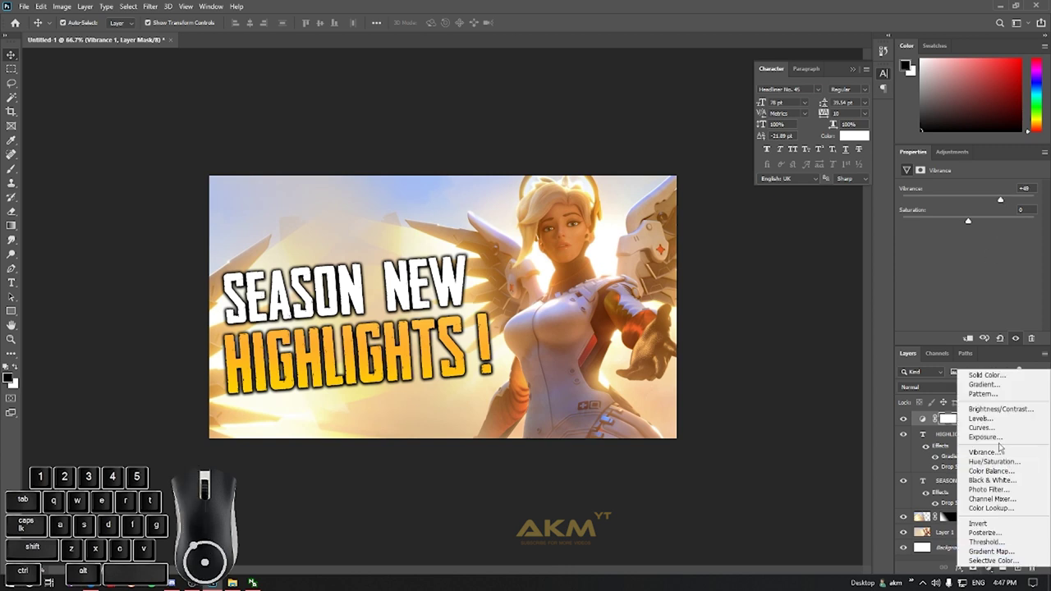
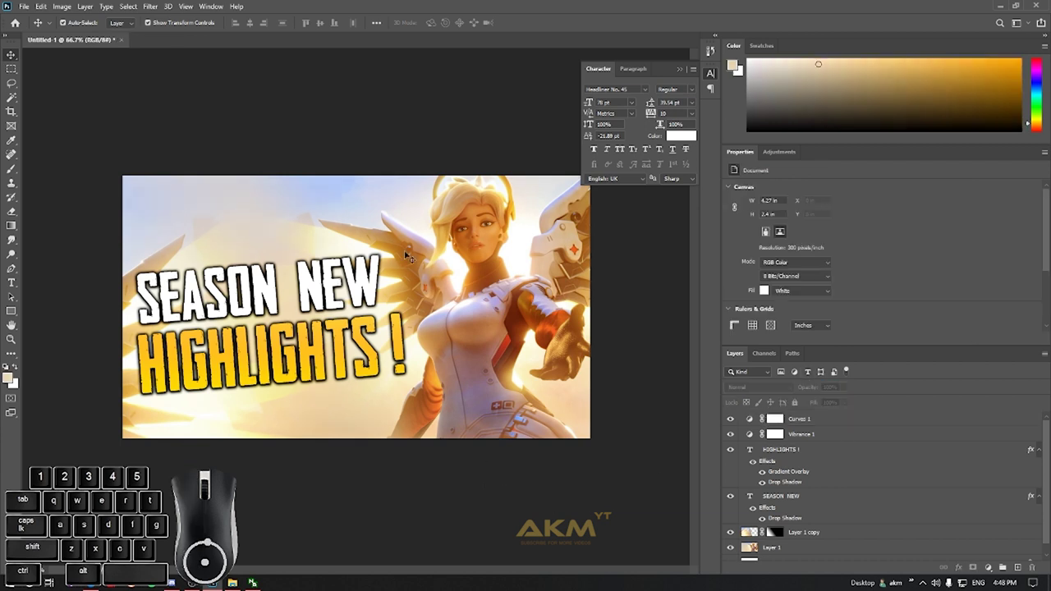
Lower the Curves adjustment's opacity to 80% and reopen the adjustment layer list.
left_click(14, 59)
left_click_drag(819, 420, 819, 419)
left_click(998, 573)
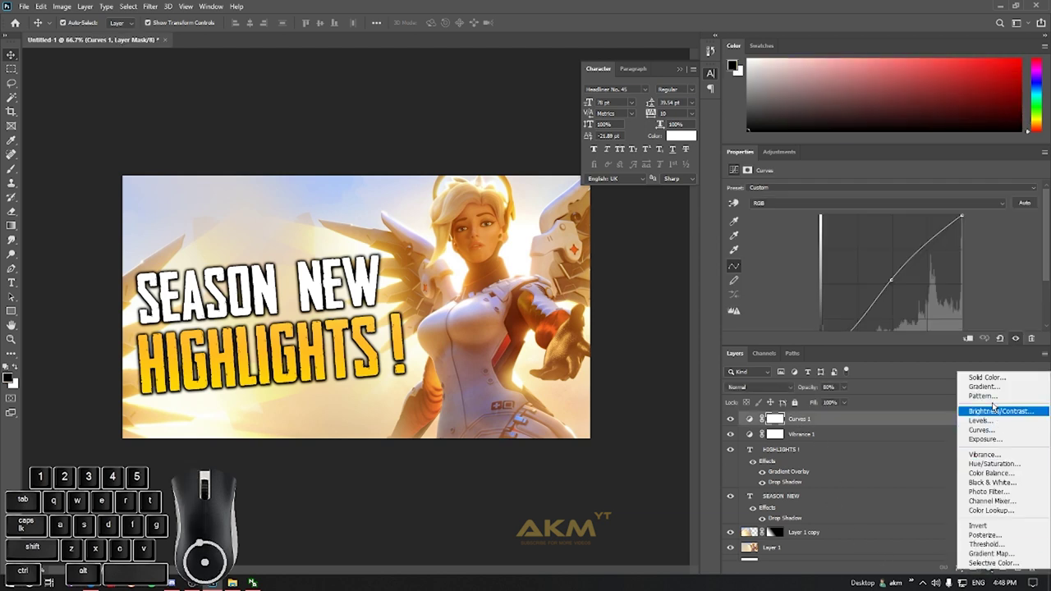
Add a Color Balance layer shifting midtones toward cyan, slightly green, and blue.
left_click(1008, 479)
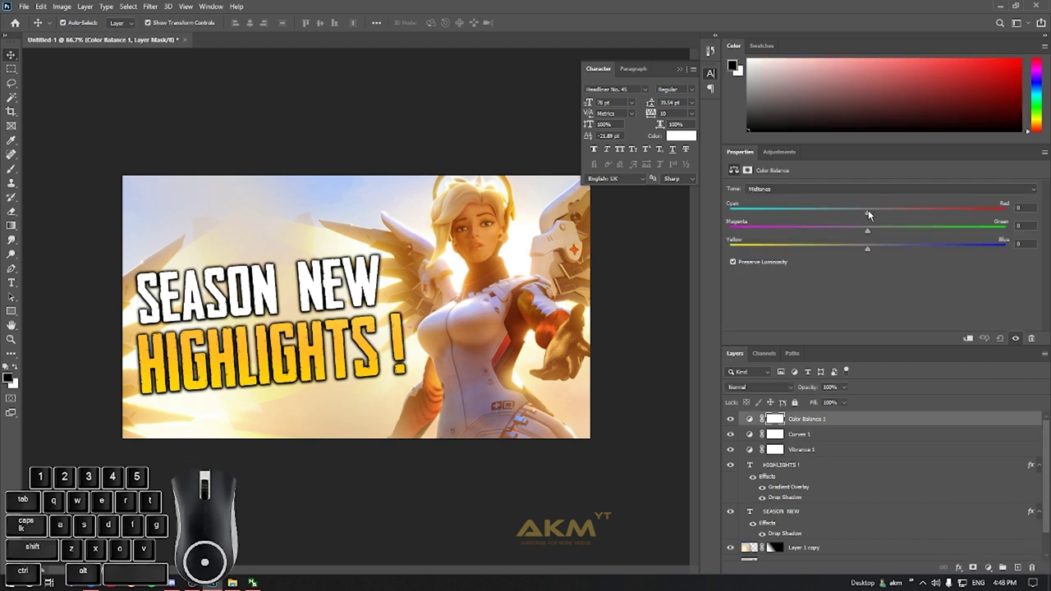
left_click_drag(867, 213, 855, 218)
left_click_drag(875, 234, 867, 233)
left_click_drag(871, 250, 890, 243)
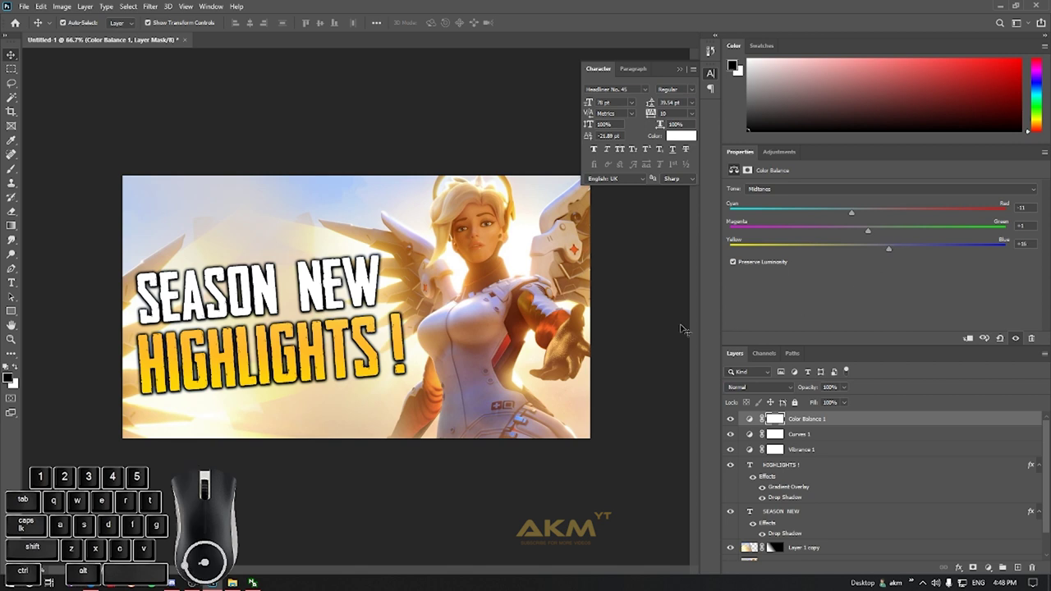
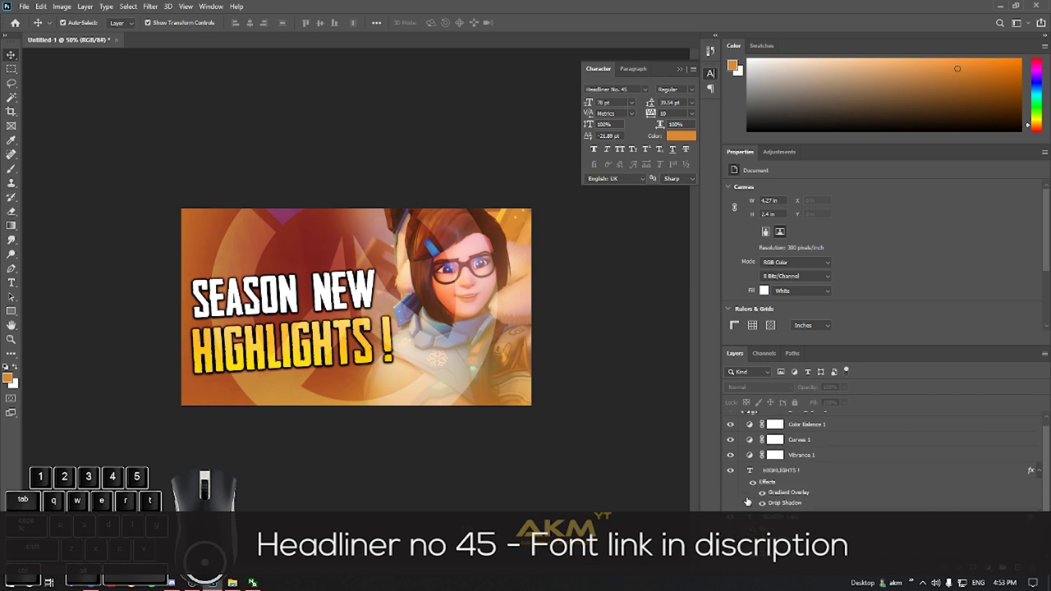
Preview the thumbnail full screen without panels, then return to the normal window view.
middle_click(747, 498)
scroll("up", 3)
left_click(730, 420)
key("d")
key("d")
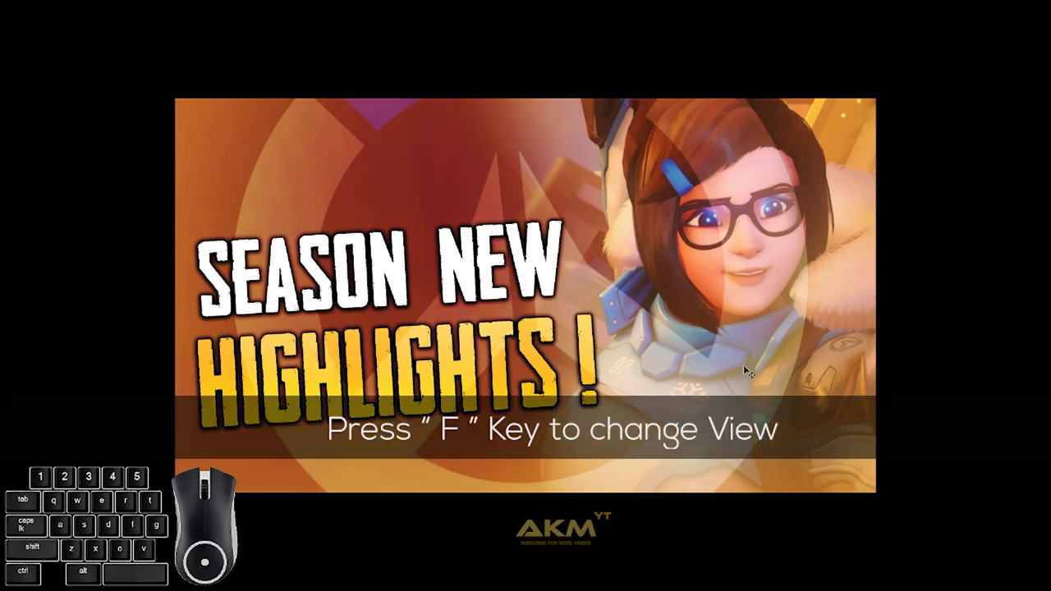
key("f")
Hide the Mei artwork layer (Layer 3) to reveal the Mercy artwork behind the headlines.
scroll("down", 3)
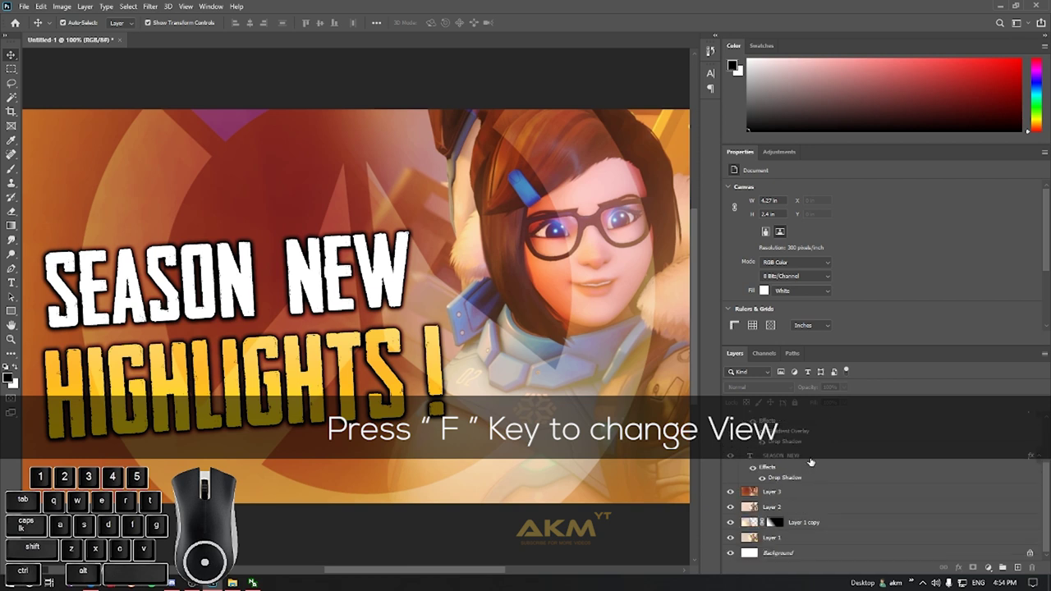
scroll("down", 3)
left_click(727, 494)
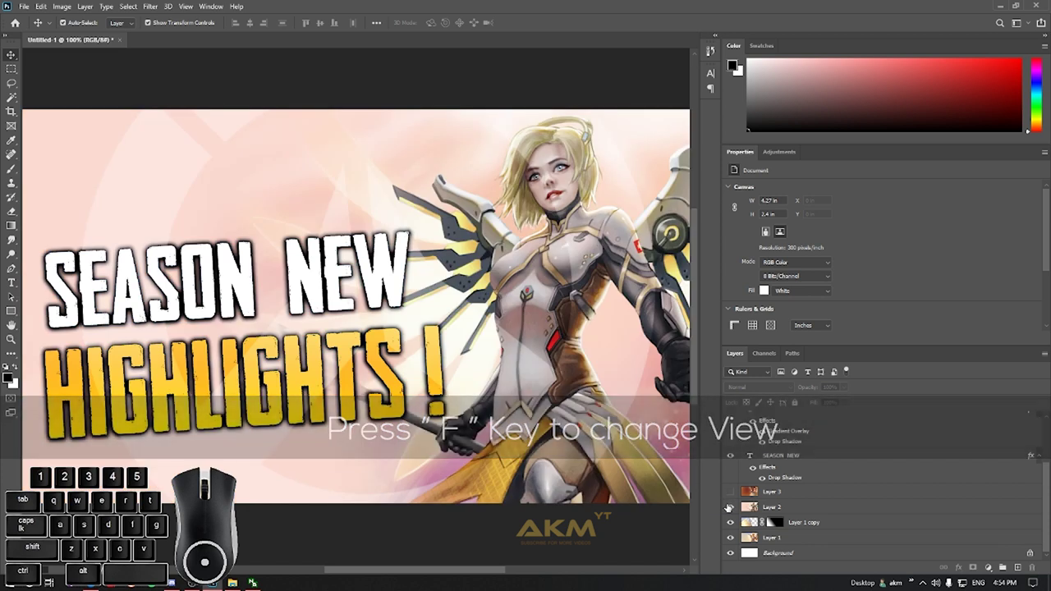